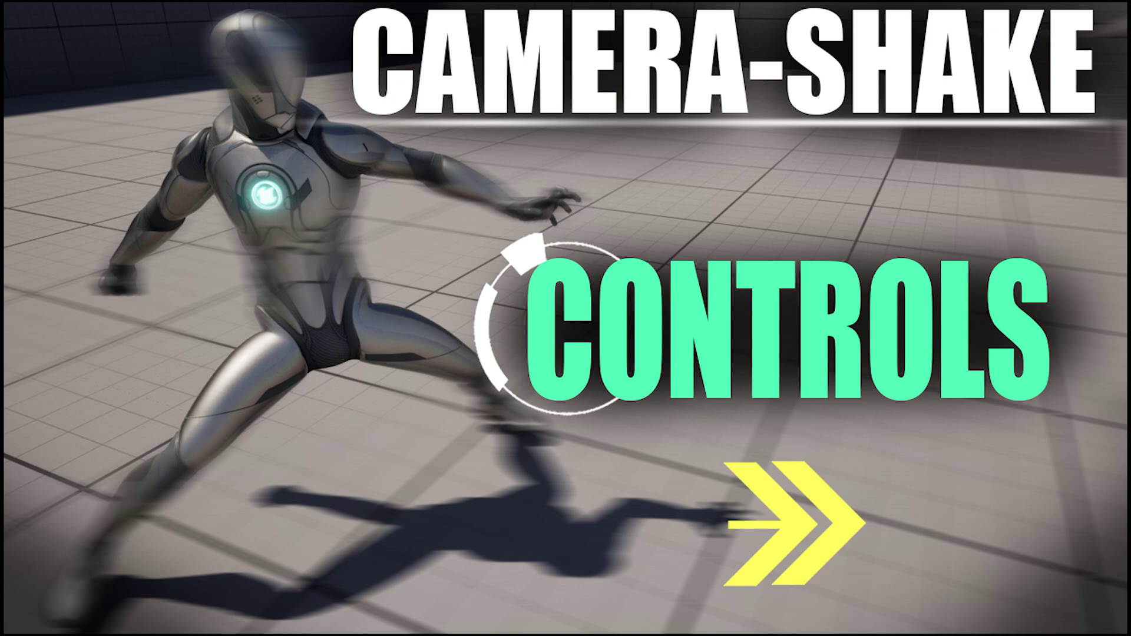
Step: Start the TopDownMap play session and fire the camera shake with the E key
{"action": "left_click", "coordinate": [552, 301]}
{"action": "key", "text": "e"}
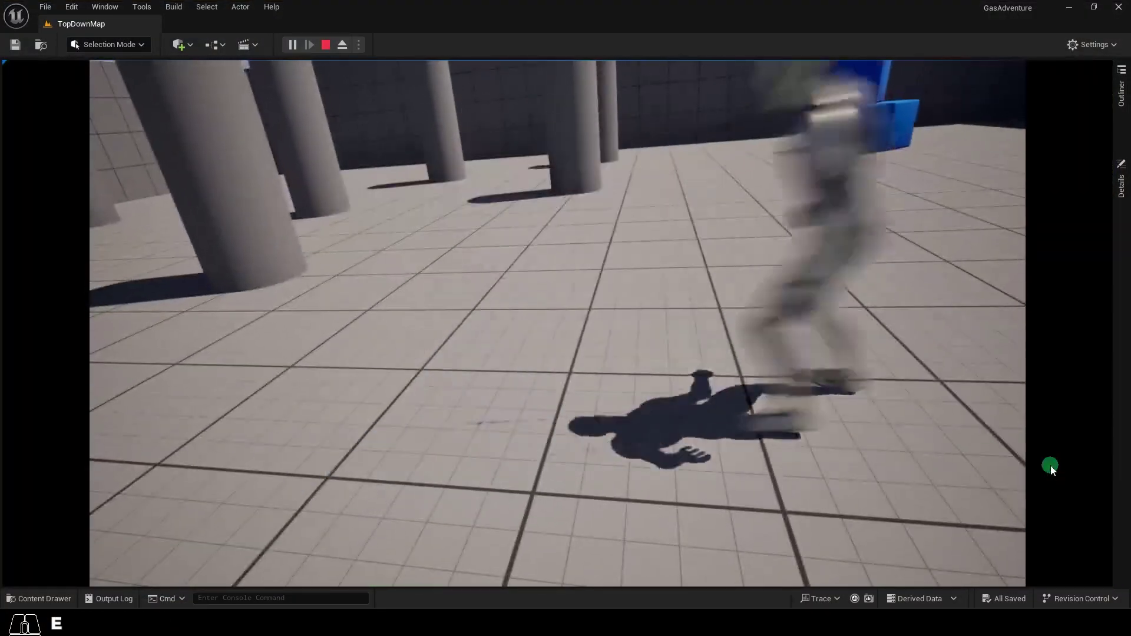
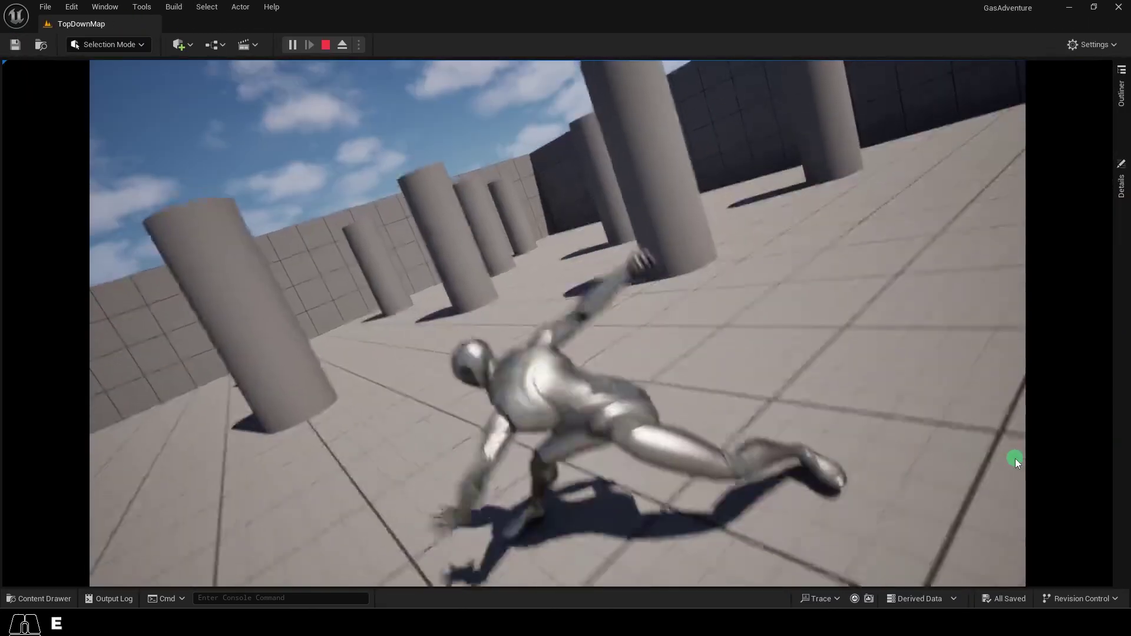
Step: Change the shake Duration to 2 and launch a play session to try it
{"action": "left_click", "coordinate": [515, 173]}
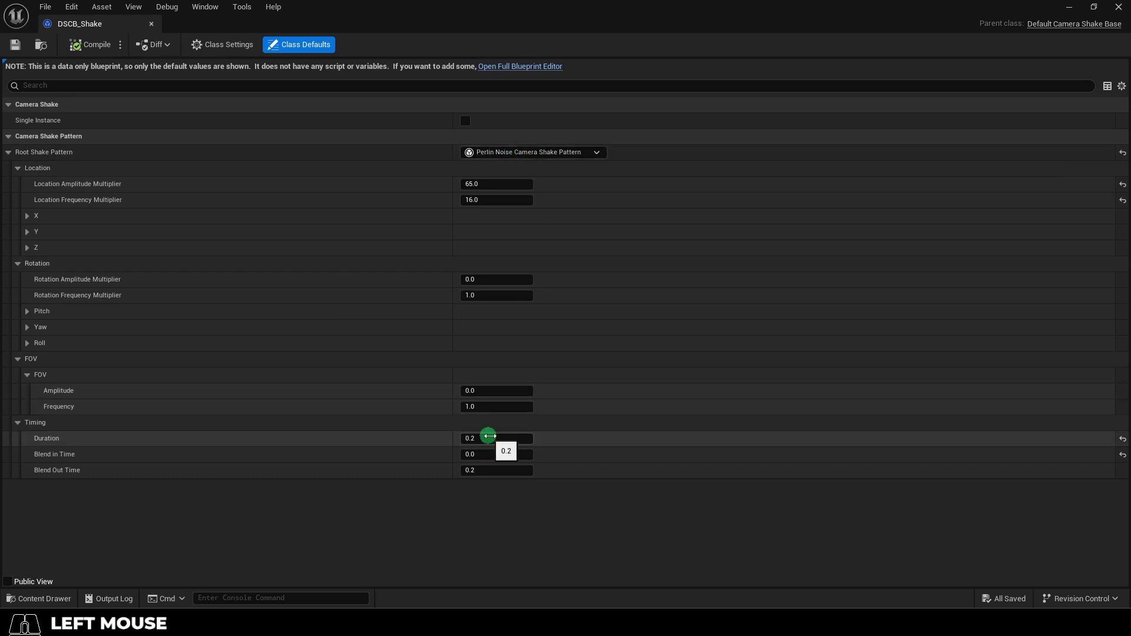
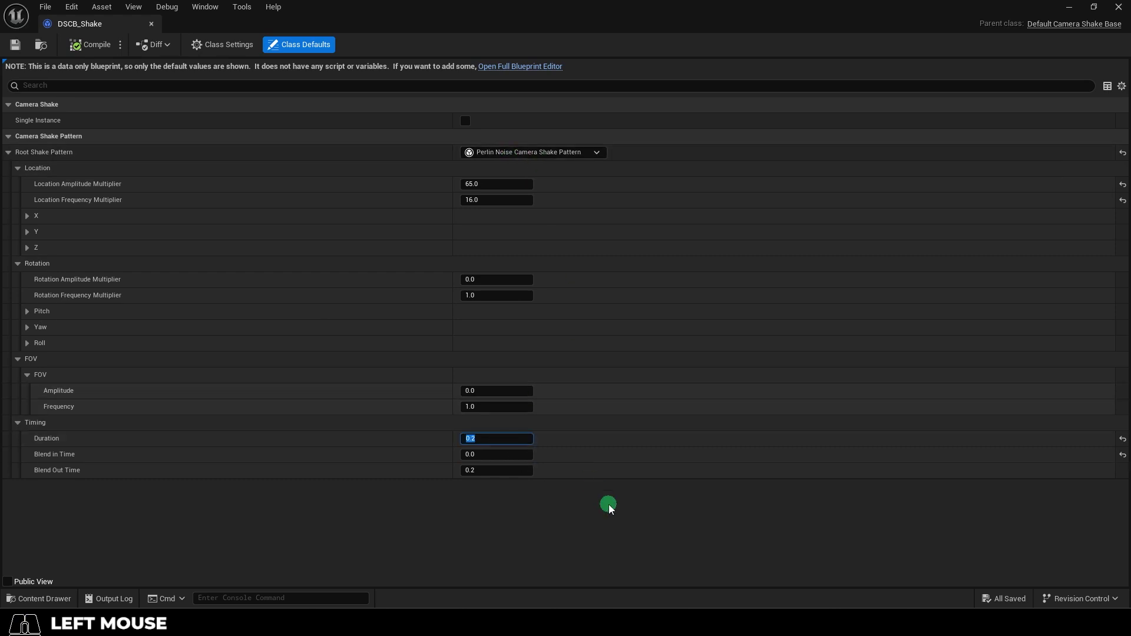
{"action": "key", "text": "2"}
{"action": "key", "text": "Return"}
{"action": "left_click", "coordinate": [662, 354]}
Step: Raise the Location Amplitude Multiplier to 150 and trigger the stronger shake in play mode
{"action": "key", "text": "e"}
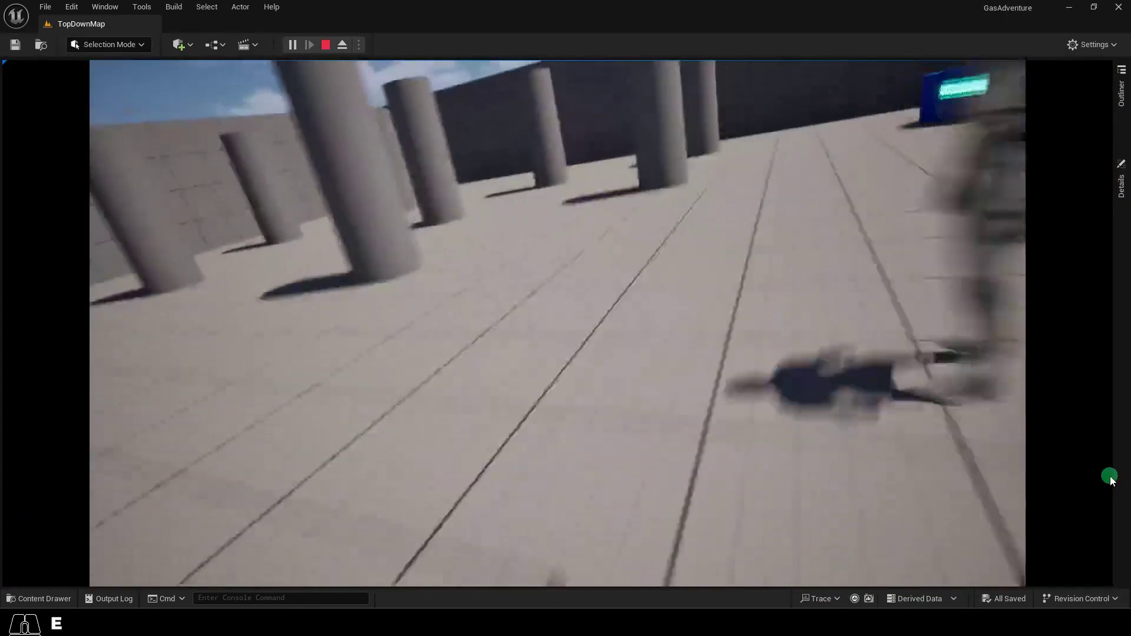
{"action": "left_click", "coordinate": [845, 463]}
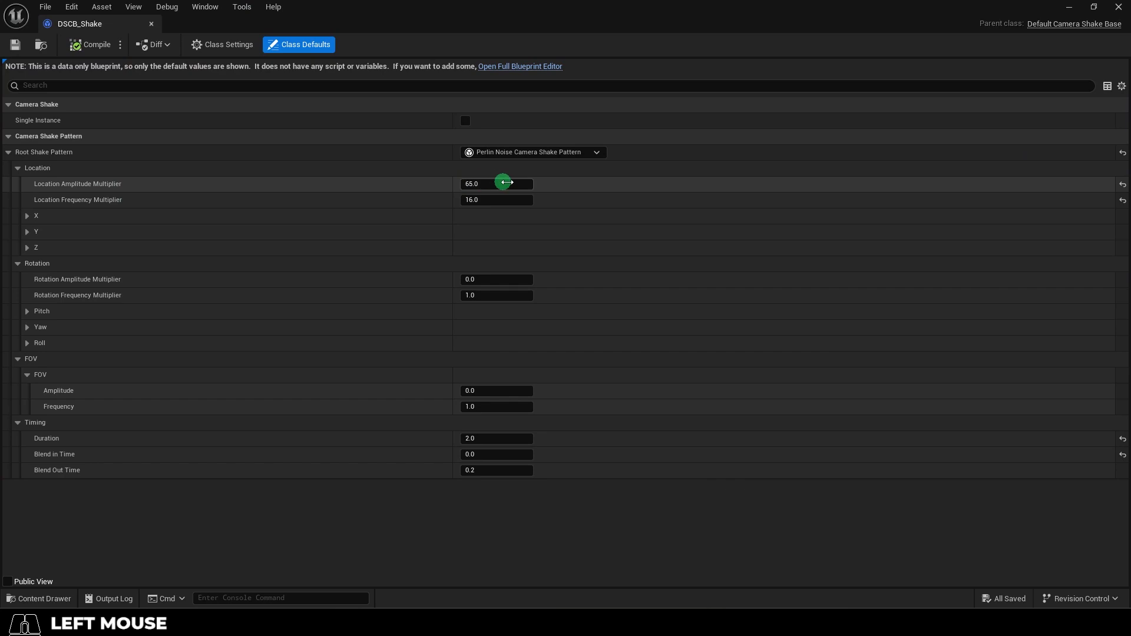
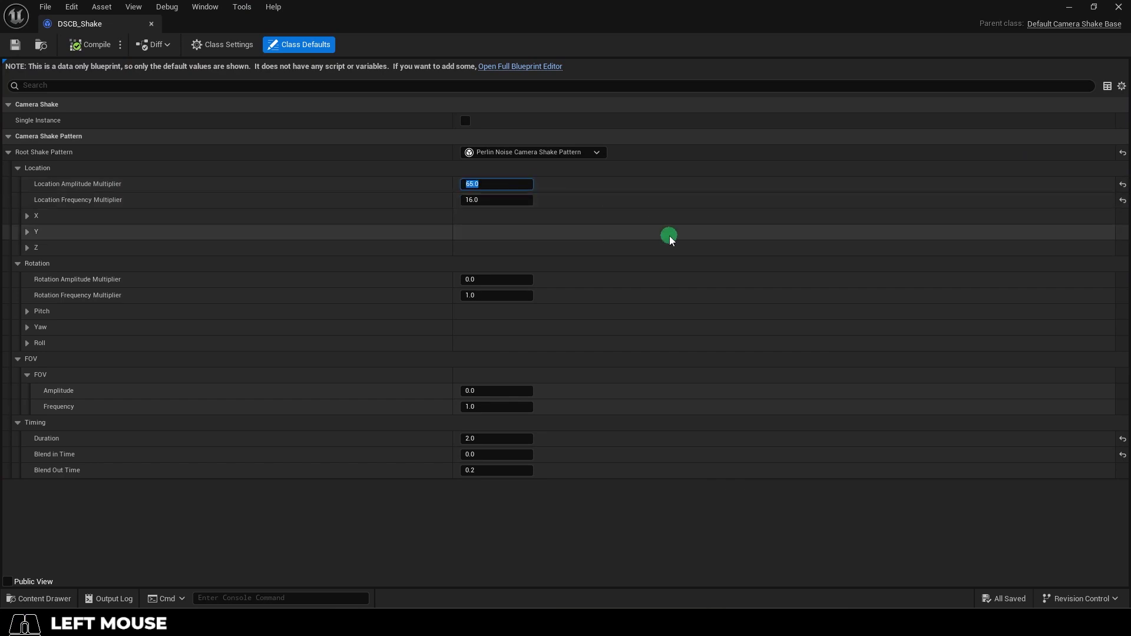
{"action": "key", "text": "Return"}
{"action": "left_click", "coordinate": [85, 45]}
{"action": "key", "text": "e"}
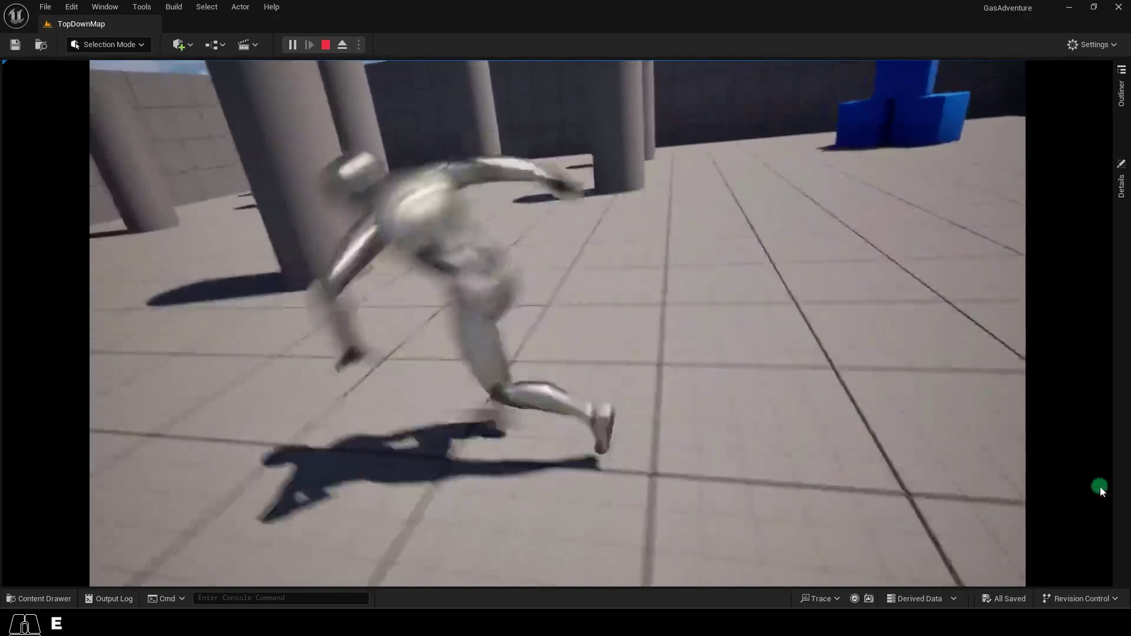
Step: Set the Location Frequency Multiplier to 30 and start another play session
{"action": "left_click", "coordinate": [574, 195]}
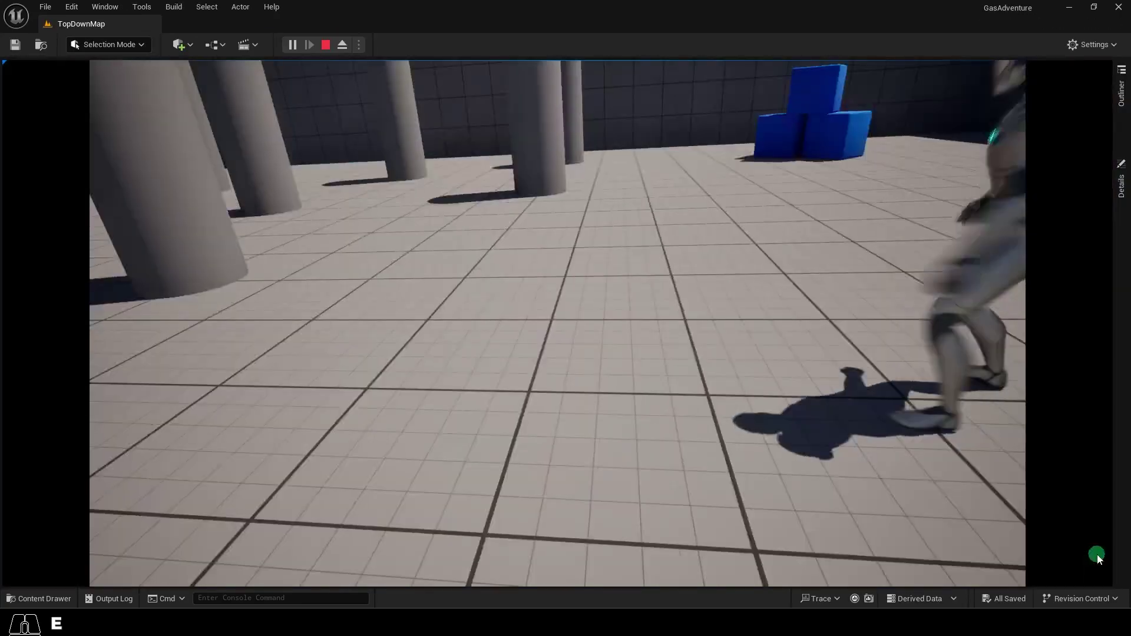
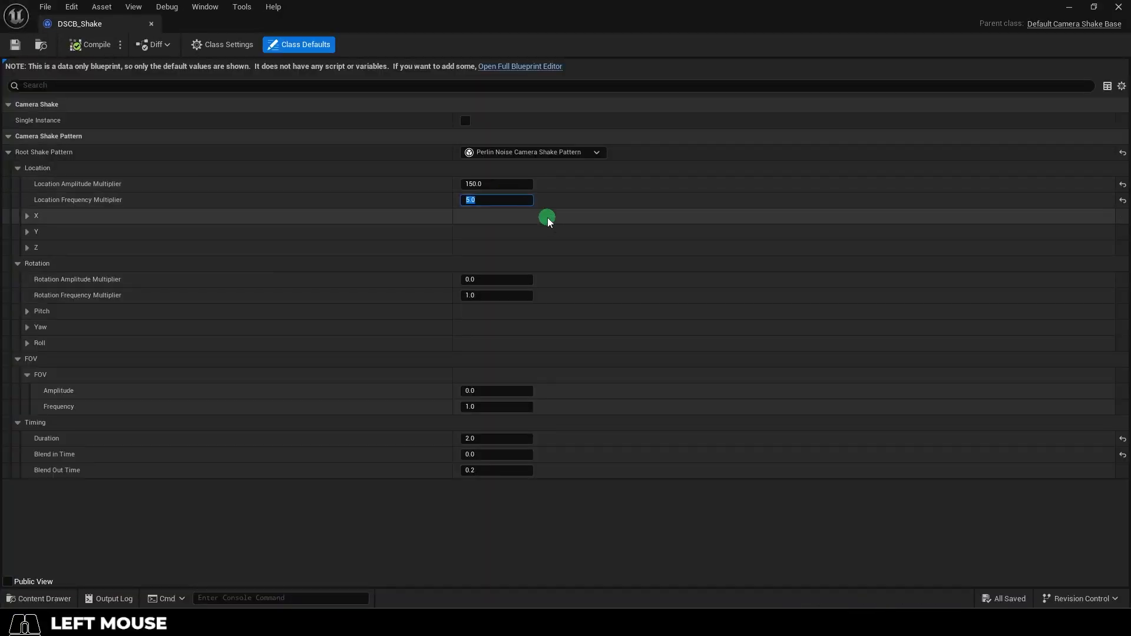
{"action": "key", "text": "3"}
{"action": "key", "text": "0"}
{"action": "key", "text": "Return"}
{"action": "left_click", "coordinate": [1091, 479]}
Step: Trigger the shake, then adjust the Blend in Time value in Class Defaults
{"action": "key", "text": "e"}
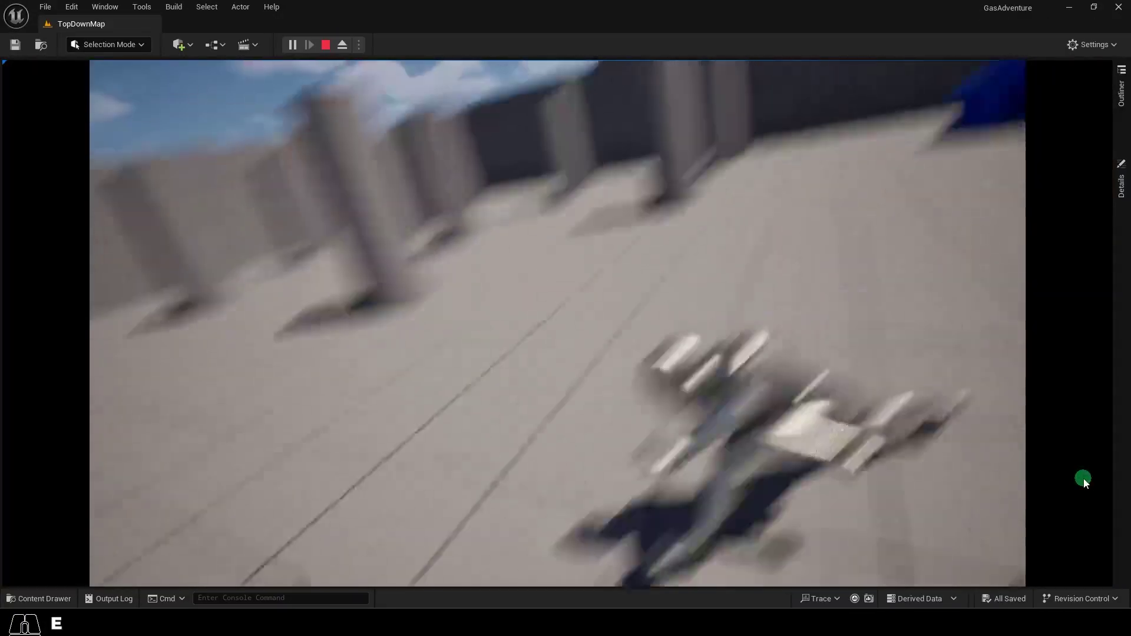
{"action": "left_click", "coordinate": [1090, 479]}
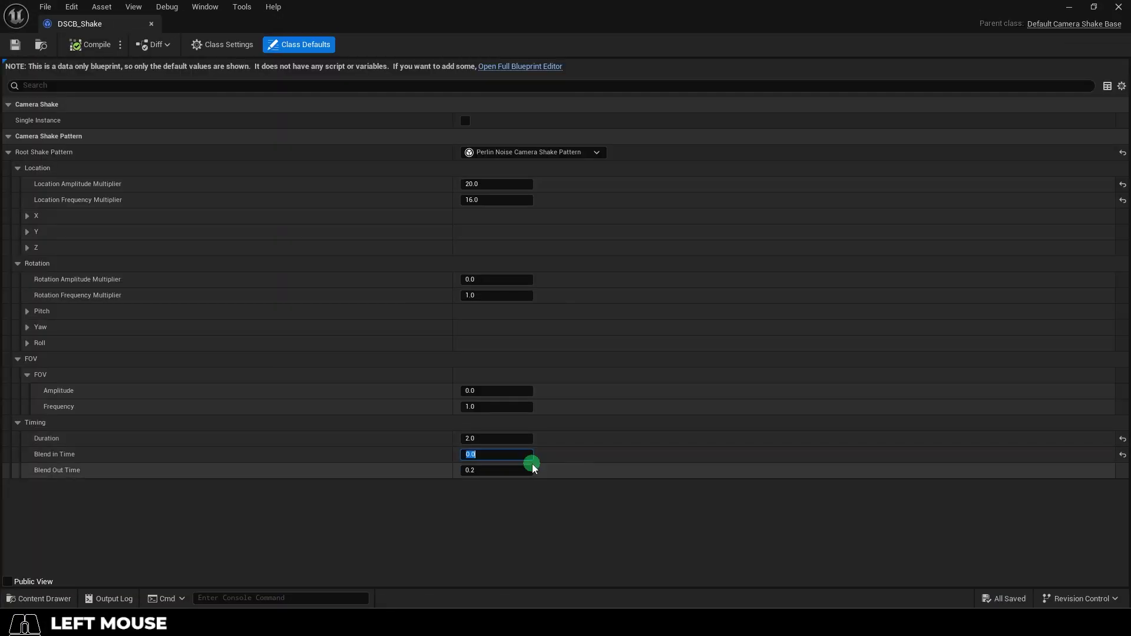
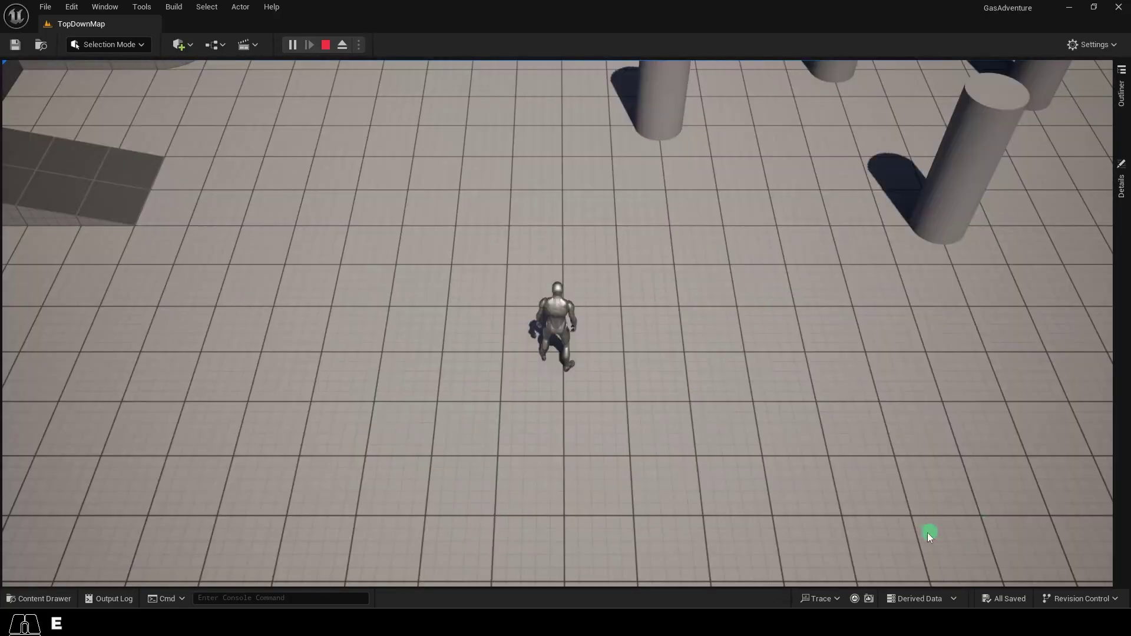
{"action": "key", "text": "Escape"}
Step: Place three ShakeA notifies along the attack montage and test the shake in play mode
{"action": "left_click_drag", "start_coordinate": [521, 469], "coordinate": [502, 472]}
{"action": "left_click_drag", "start_coordinate": [630, 466], "coordinate": [608, 468]}
{"action": "left_click_drag", "start_coordinate": [765, 470], "coordinate": [746, 471]}
{"action": "left_click", "coordinate": [14, 43]}
{"action": "key", "text": "e"}
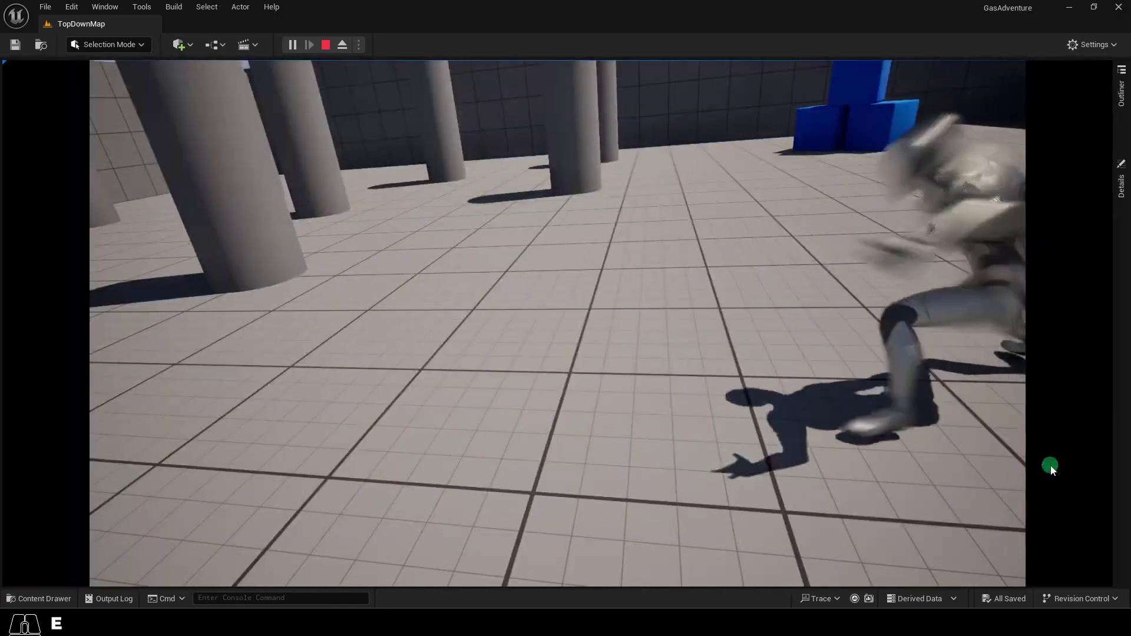